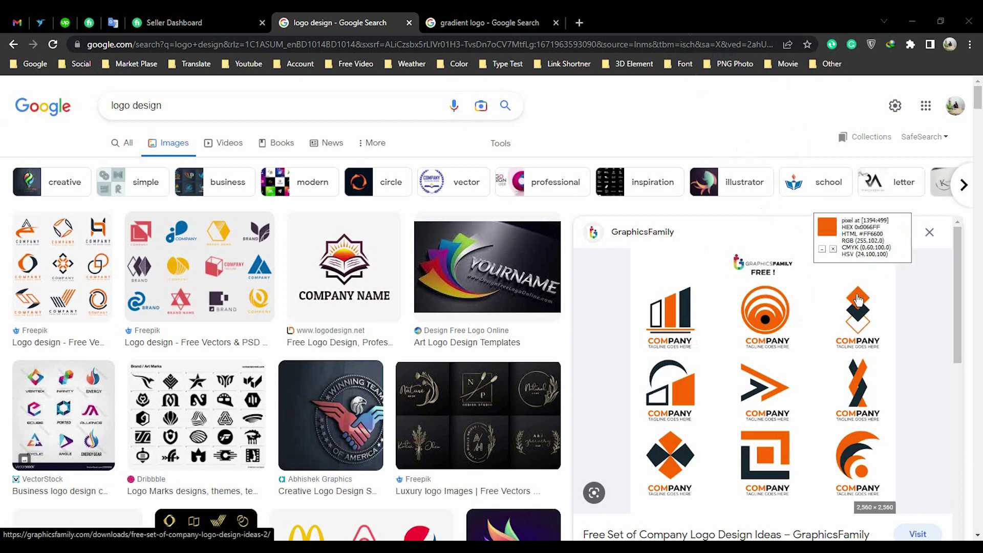
# Step: Recolour the G inside the logo to orange FF6600 via the Color Picker
pyautogui.press('ctrl+alt+c')
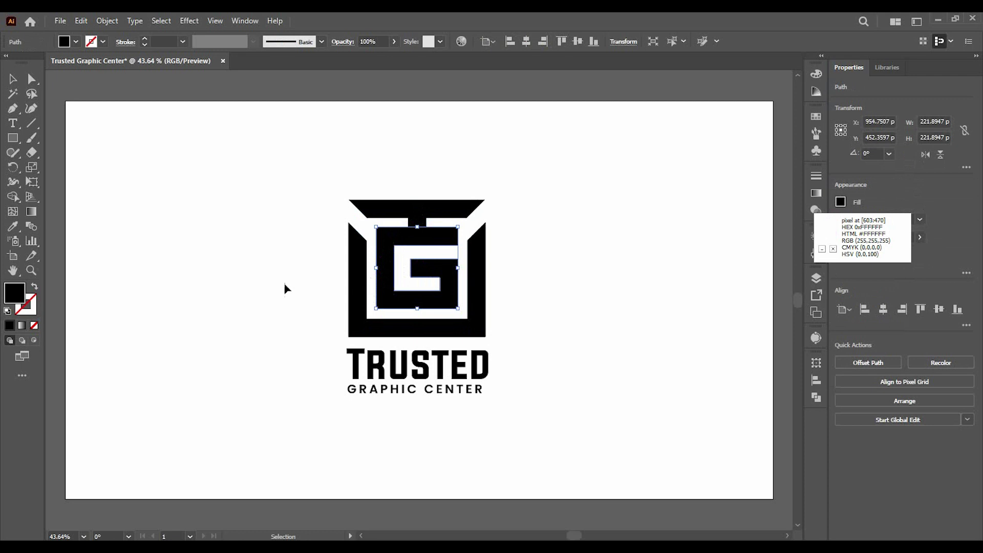
pyautogui.doubleClick(20, 293)
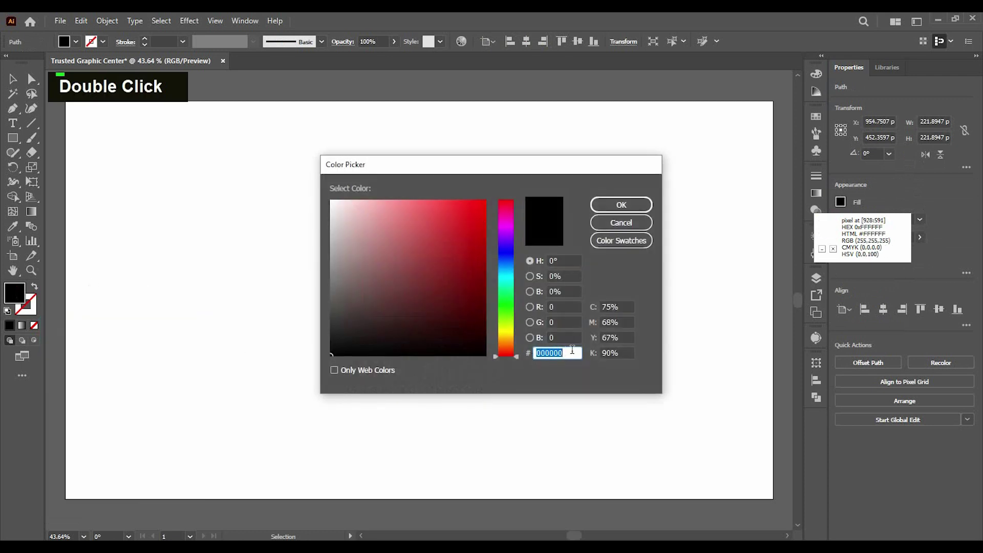
pyautogui.press('BackSpace')
pyautogui.write('FF6600')
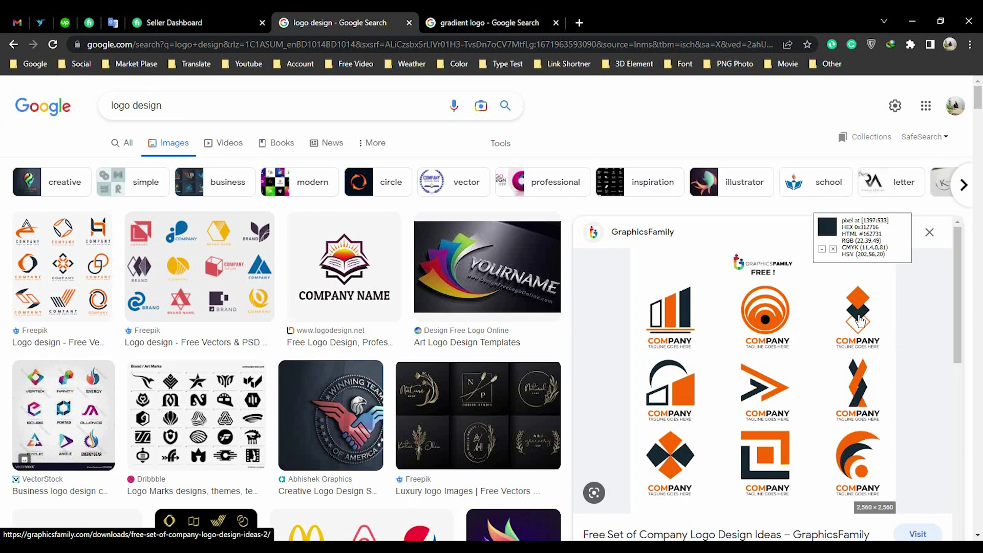
# Step: Fill both parts of the square frame around the G with dark navy 162731
pyautogui.write('FF6600')
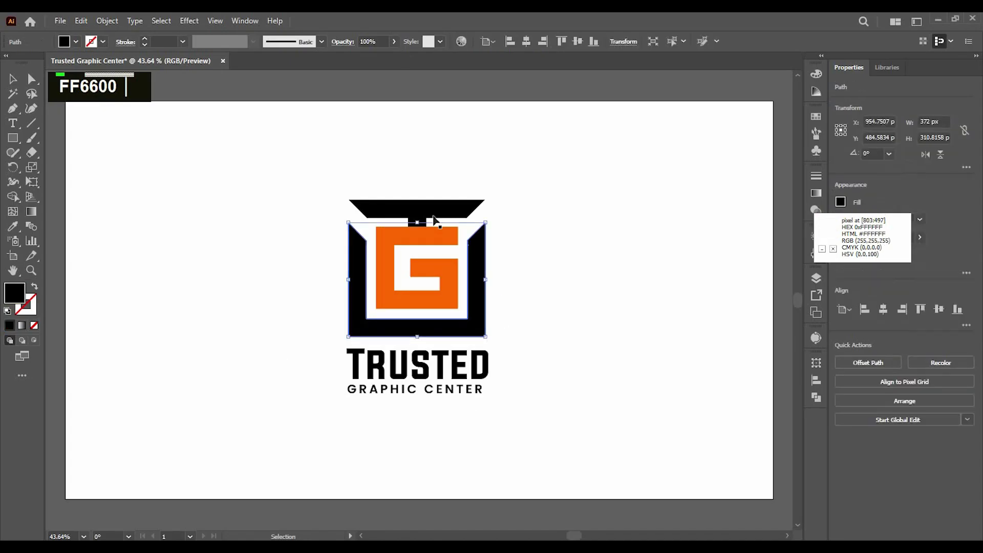
pyautogui.click(438, 209)
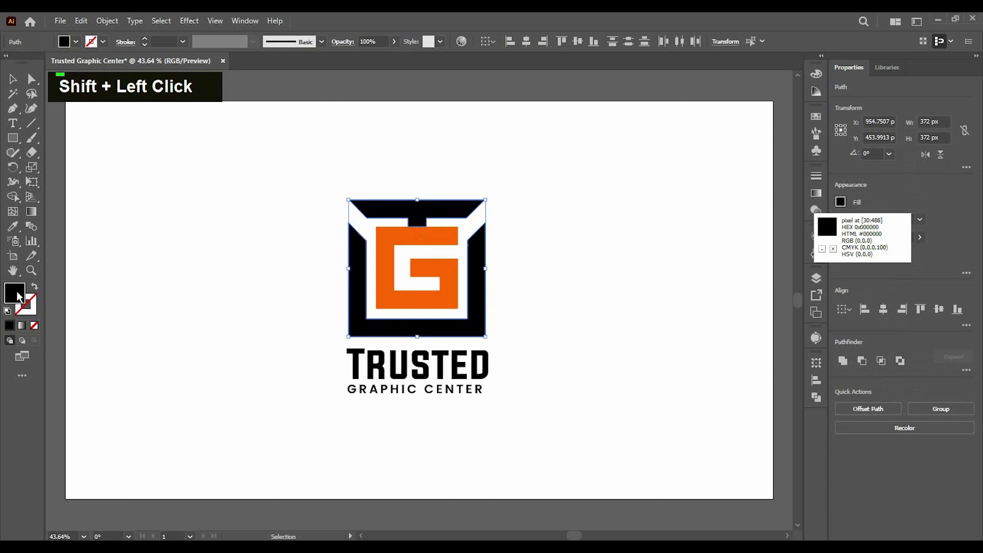
pyautogui.doubleClick(21, 296)
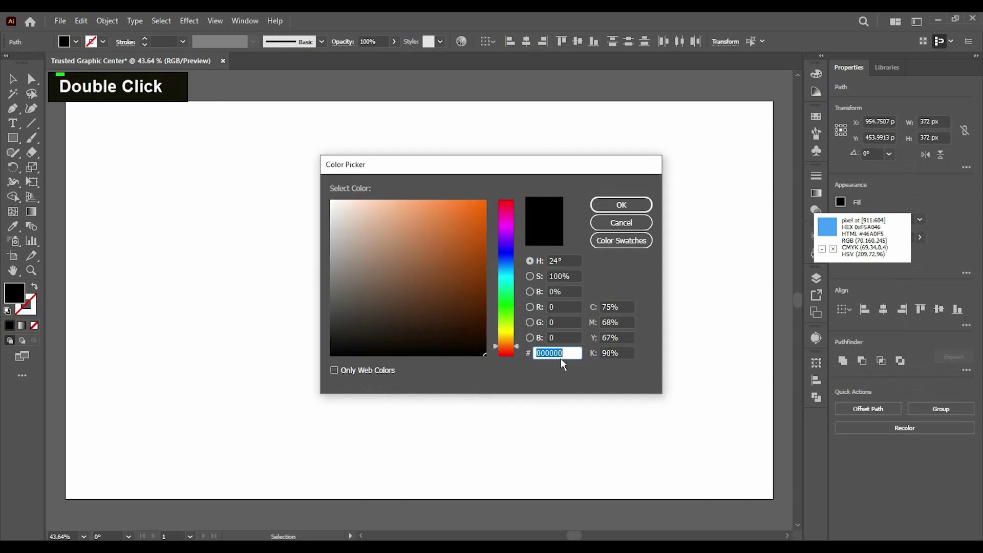
pyautogui.press('BackSpace')
pyautogui.write('162731')
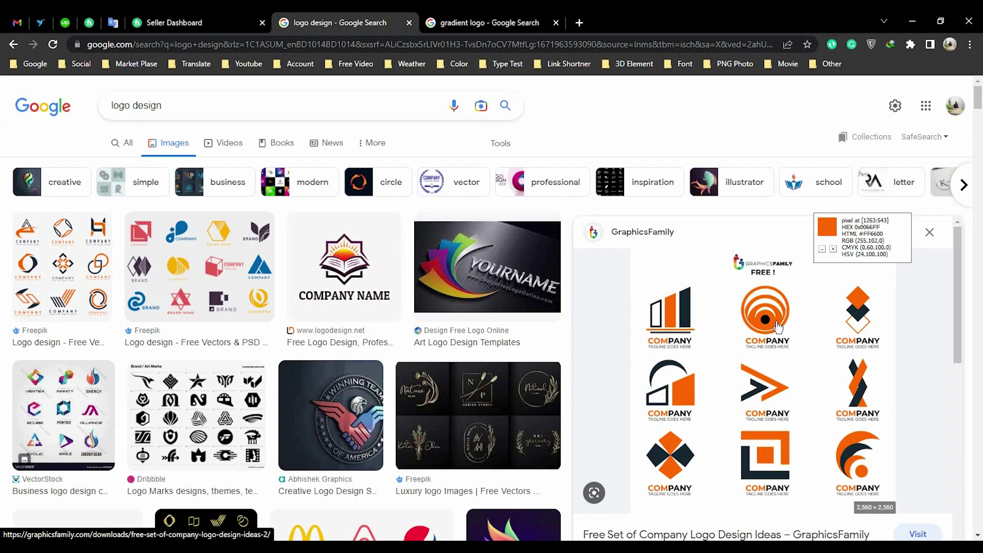
# Step: Fill the TRUSTED wordmark with orange FF6600
pyautogui.write('162731')
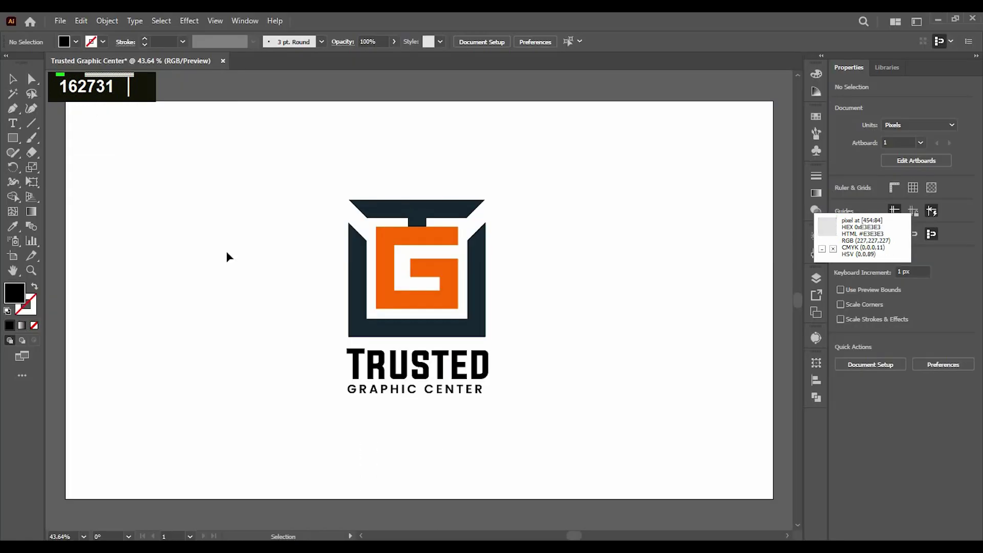
pyautogui.doubleClick(62, 315)
pyautogui.write('FF6600')
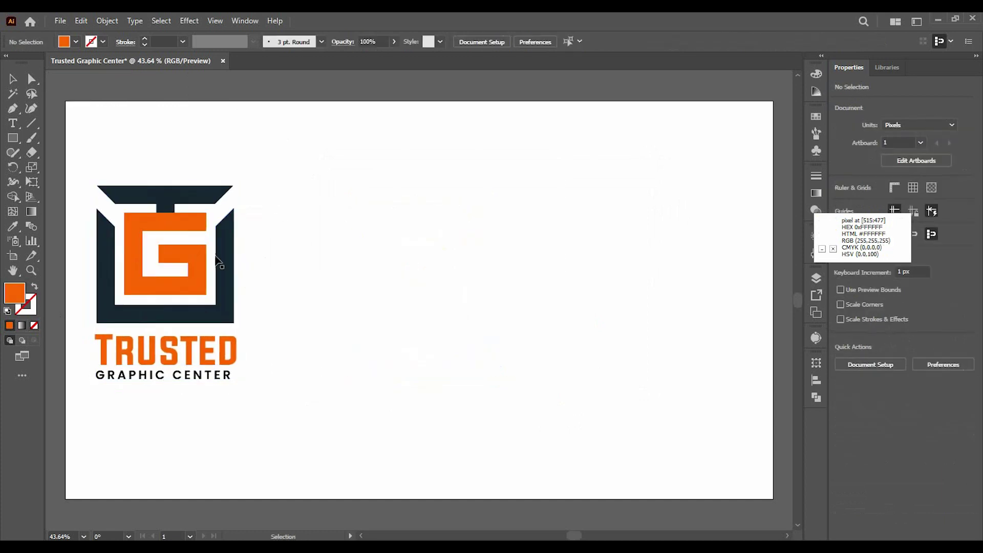
# Step: Select the copied G and give it a white-to-black linear gradient fill
pyautogui.click(373, 267)
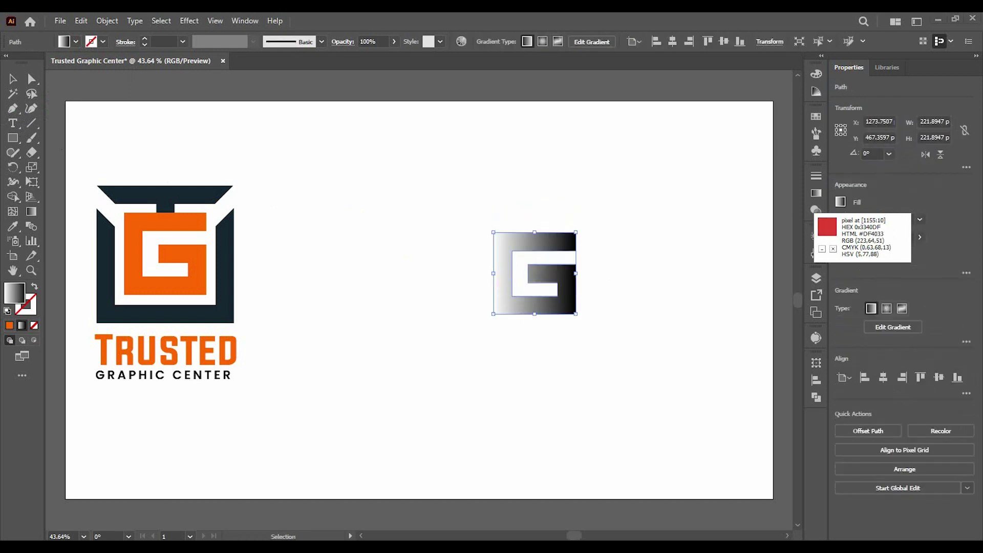
# Step: Scroll to the gradient V logo and sample its bright cyan 00E7FF with Pixie
pyautogui.scroll(-3)
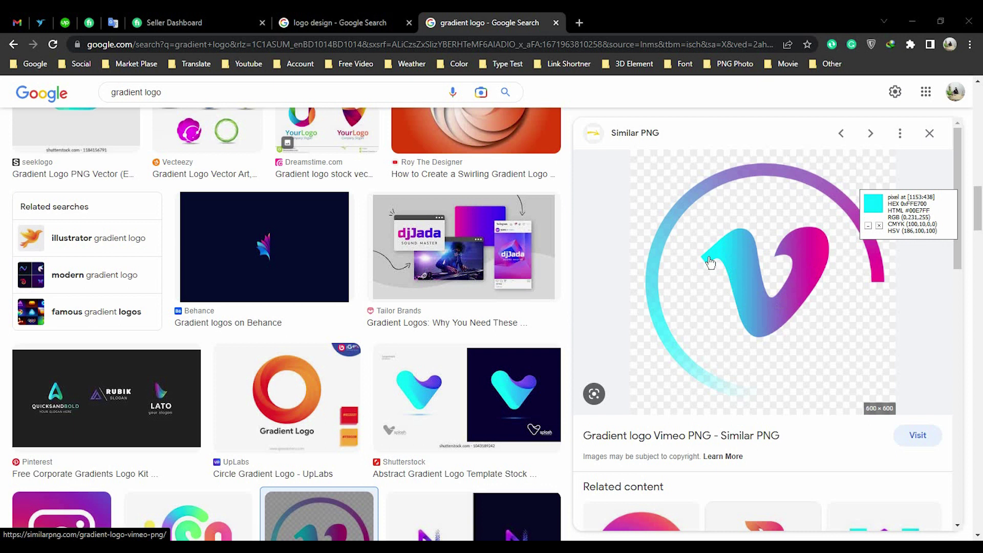
# Step: Set the white stop of the G's gradient to cyan 00E7FF
pyautogui.press('ctrl+alt+c')
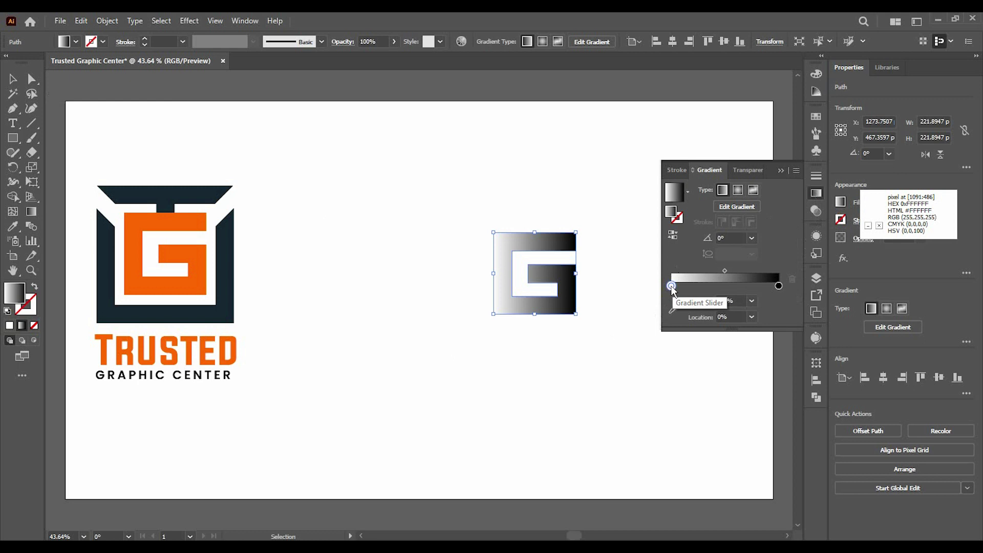
pyautogui.doubleClick(675, 291)
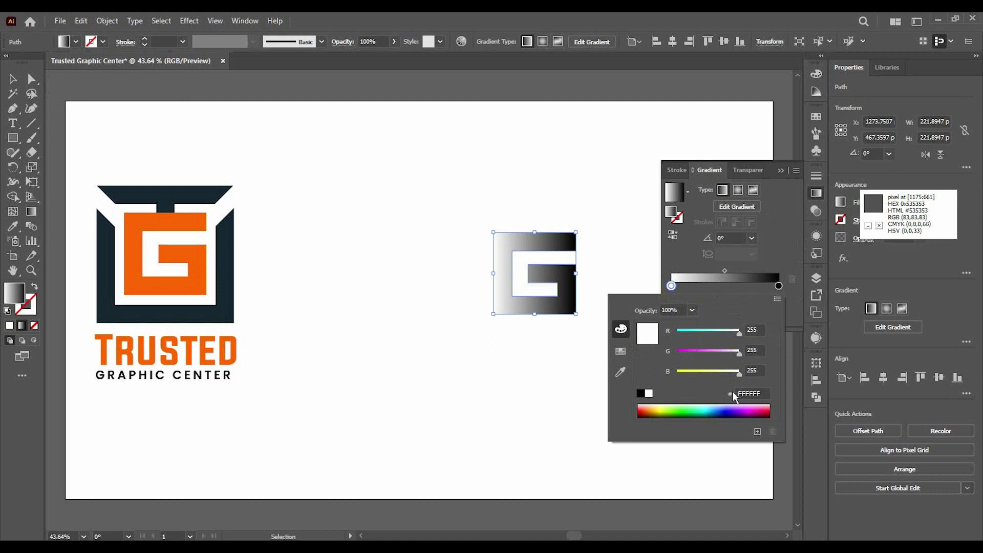
pyautogui.press('BackSpace')
pyautogui.write('00E7FF')
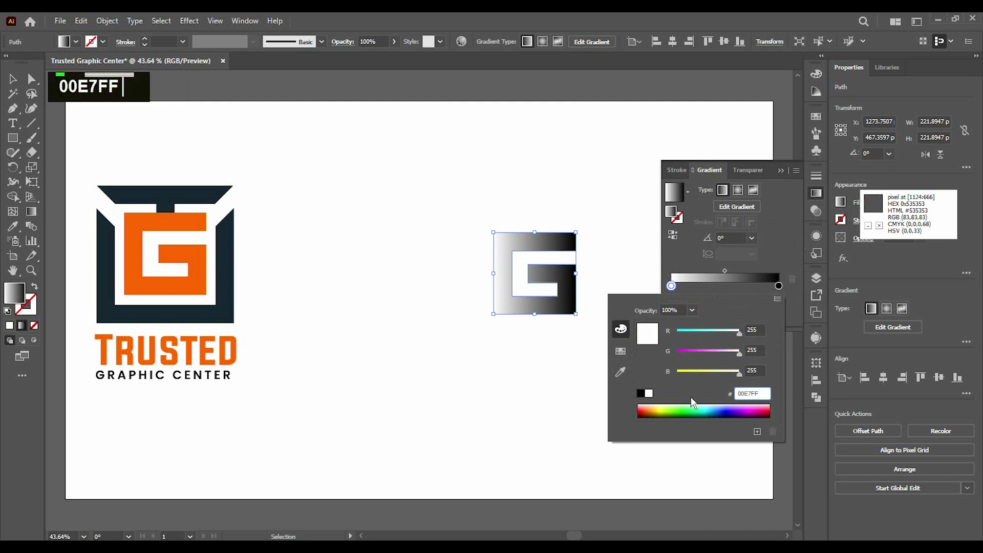
pyautogui.press('Return')
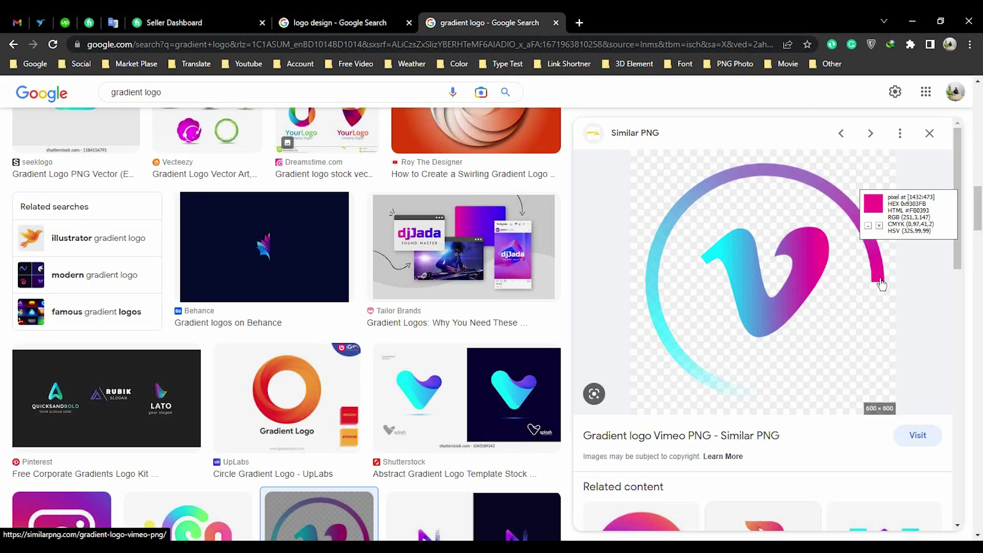
# Step: Edit the black stop of the G's gradient, clearing its hex value for a new colour
pyautogui.press('ctrl+alt+c')
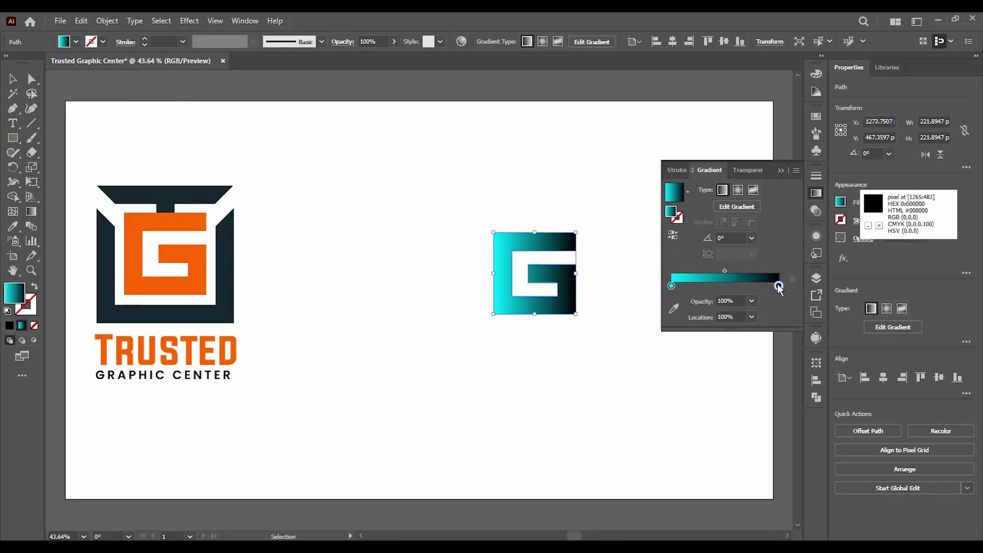
pyautogui.doubleClick(782, 289)
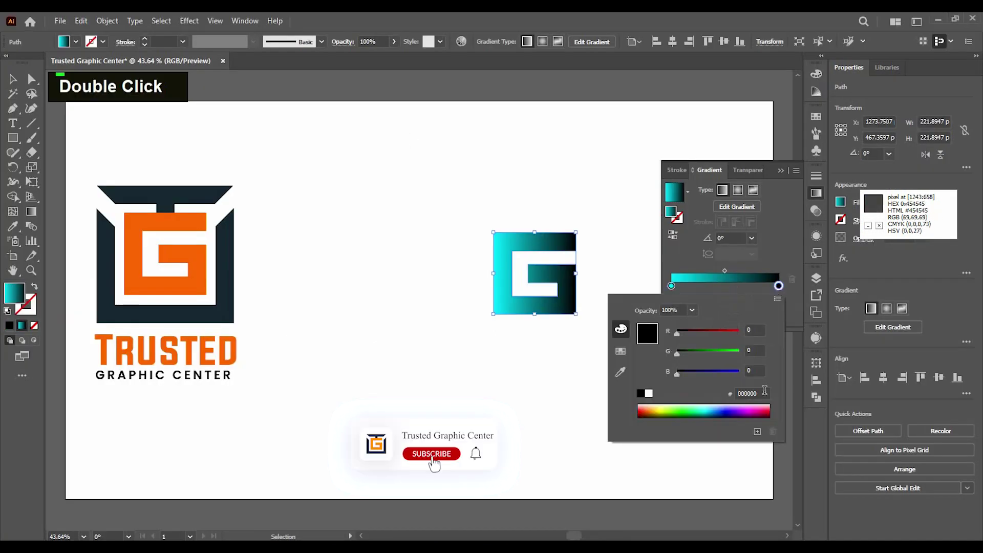
pyautogui.press('BackSpace')
# Step: Enter FB0393 and 9049D8 hex values, then search 'pixie color' in a new Chrome tab
pyautogui.write('FB0393')
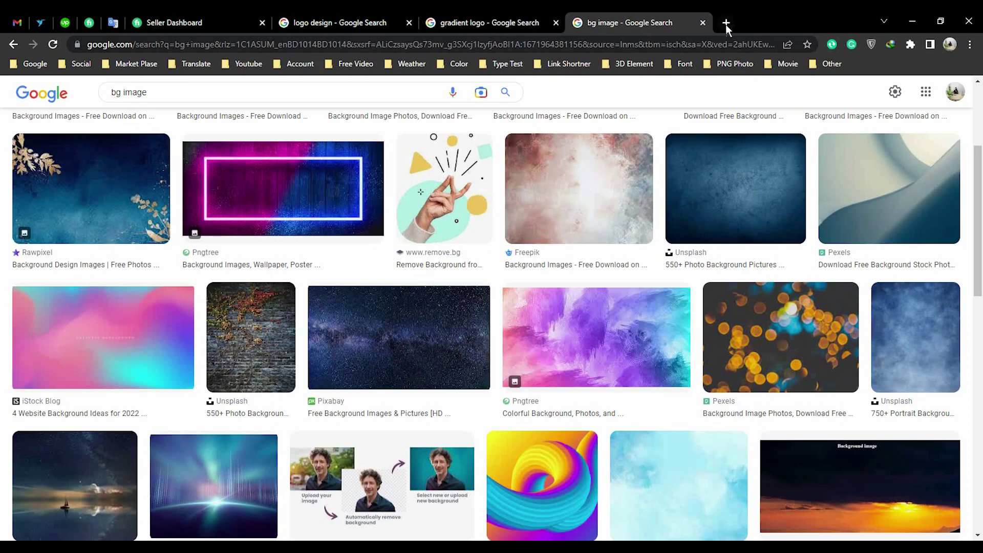
pyautogui.write('9049D8 pi')
pyautogui.write('xi')
pyautogui.write('e co')
pyautogui.write('lor')
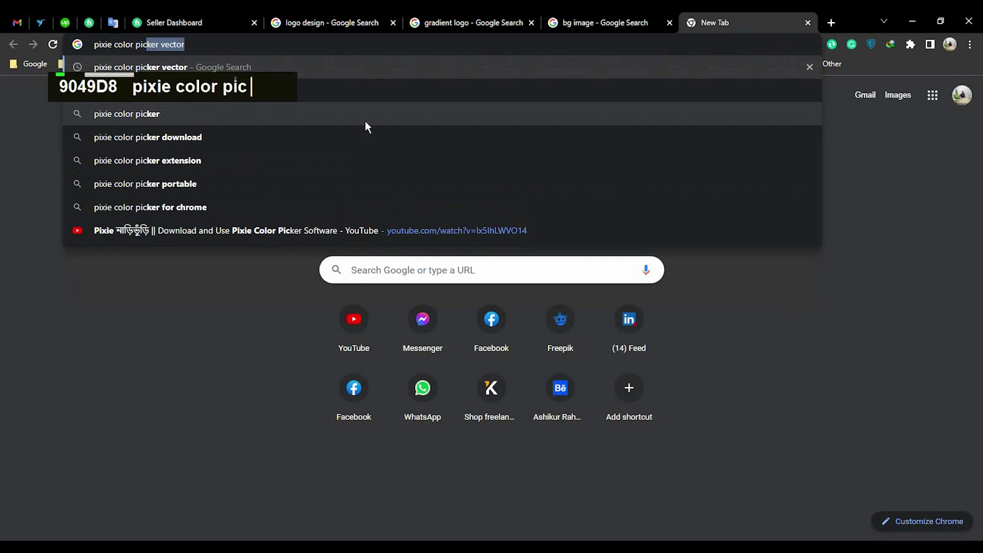
# Step: Run the Pixie search and scroll through the download results
pyautogui.press('Return')
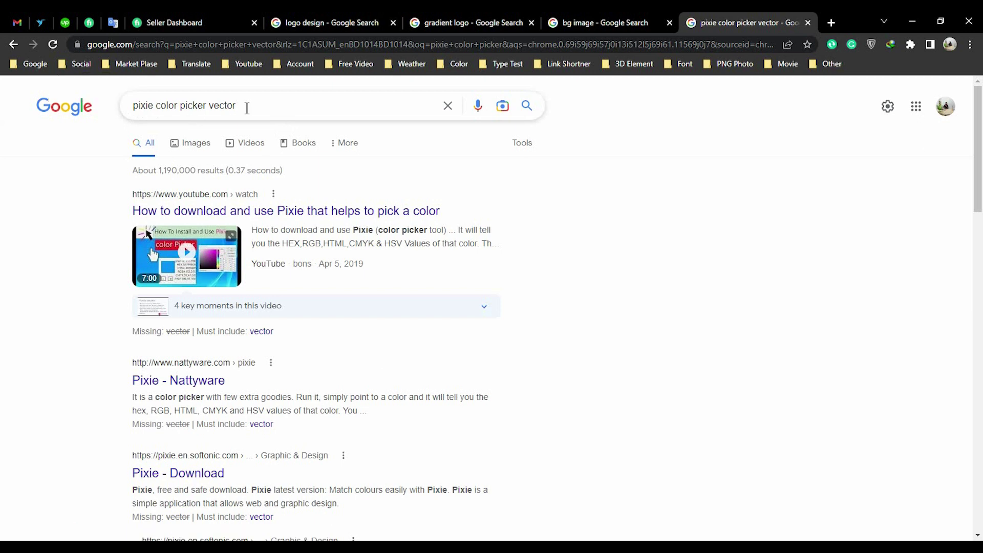
pyautogui.scroll(-3)
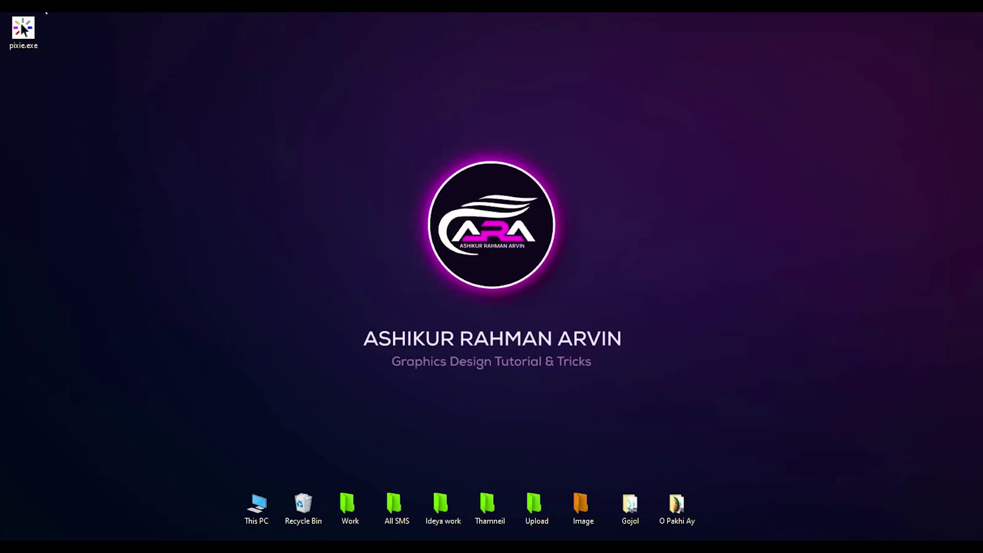
# Step: Extract pixie.zip in the Compressed folder and open the resulting pixie folder
pyautogui.doubleClick(230, 189)
pyautogui.doubleClick(390, 192)
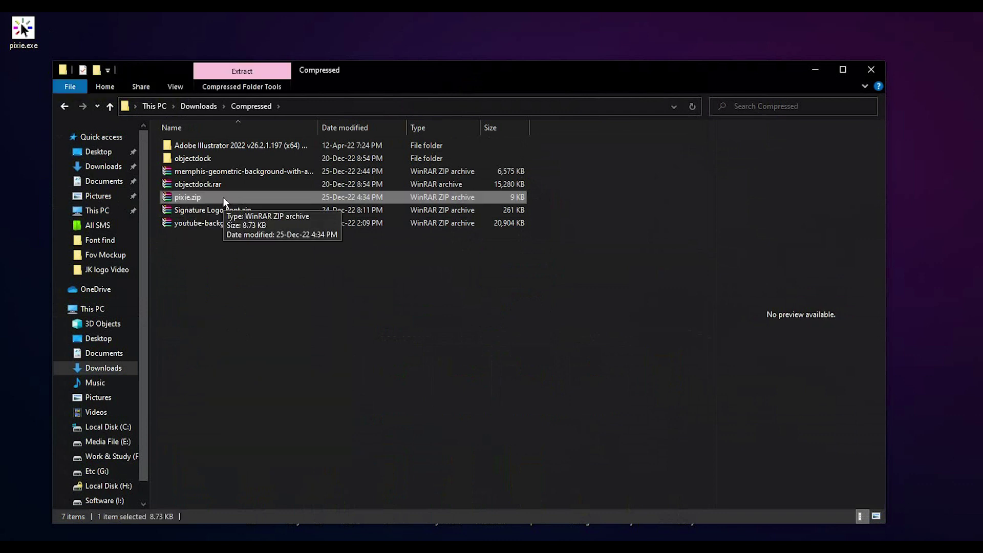
pyautogui.rightClick(222, 201)
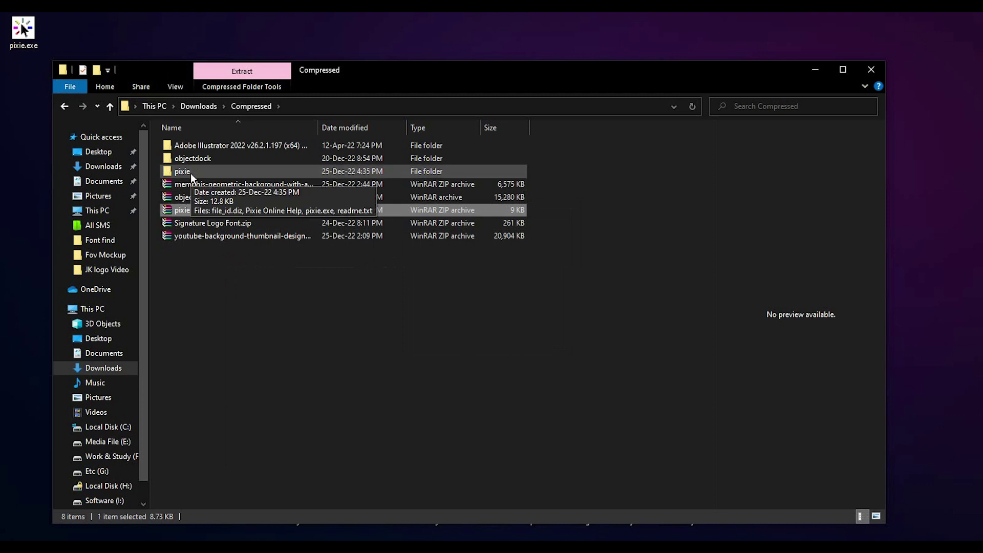
pyautogui.doubleClick(194, 177)
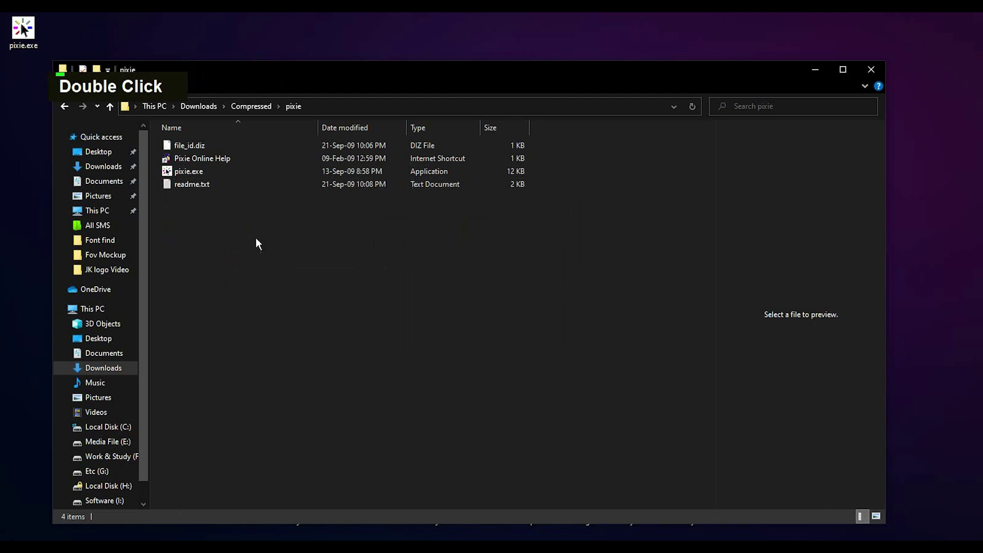